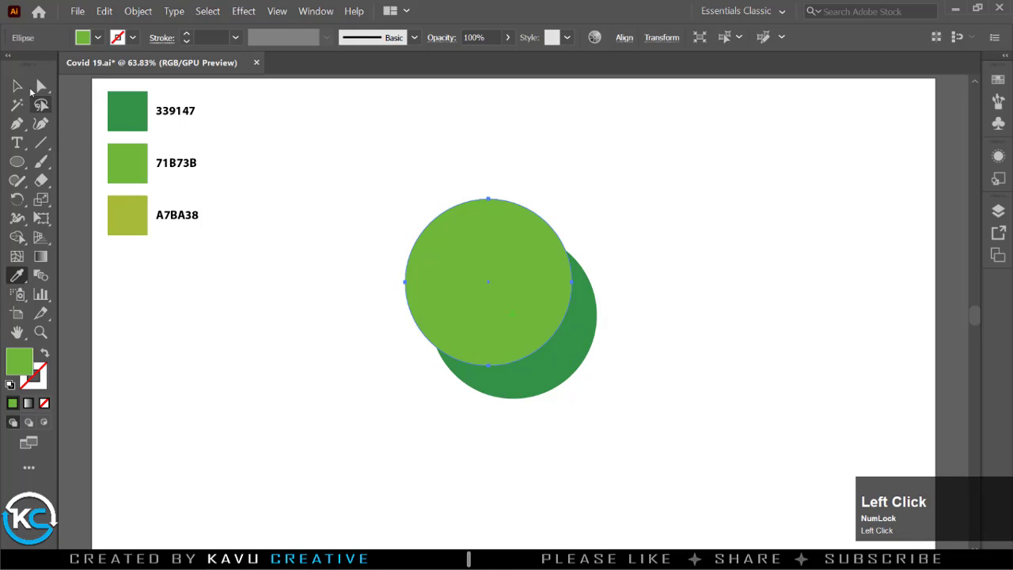
Select both circles, copy the dark one in front and Intersect it with the light circle via Pathfinder.
left_click_drag(519, 315, 322, 17)
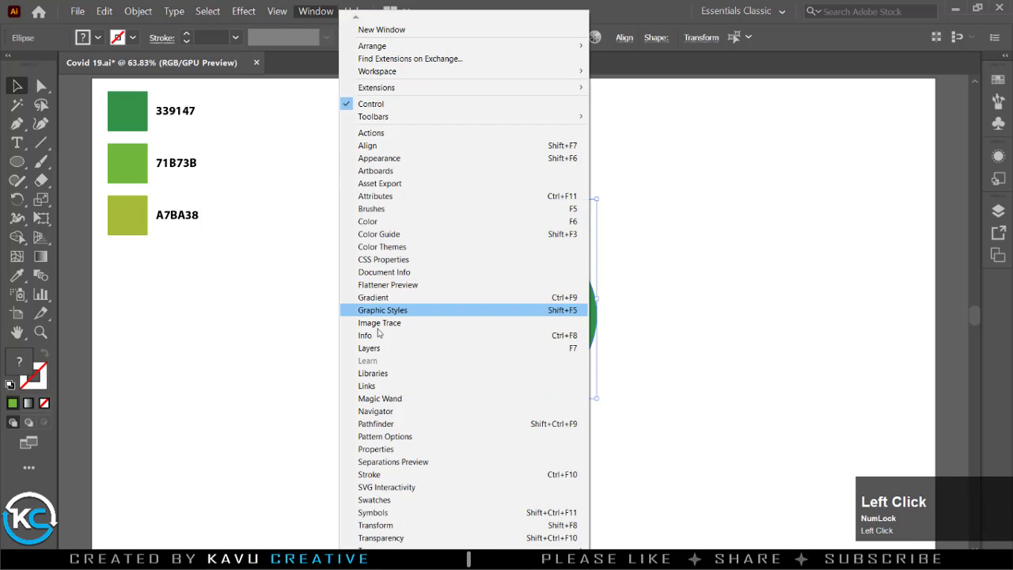
left_click(378, 424)
right_click(568, 334)
left_click(548, 369)
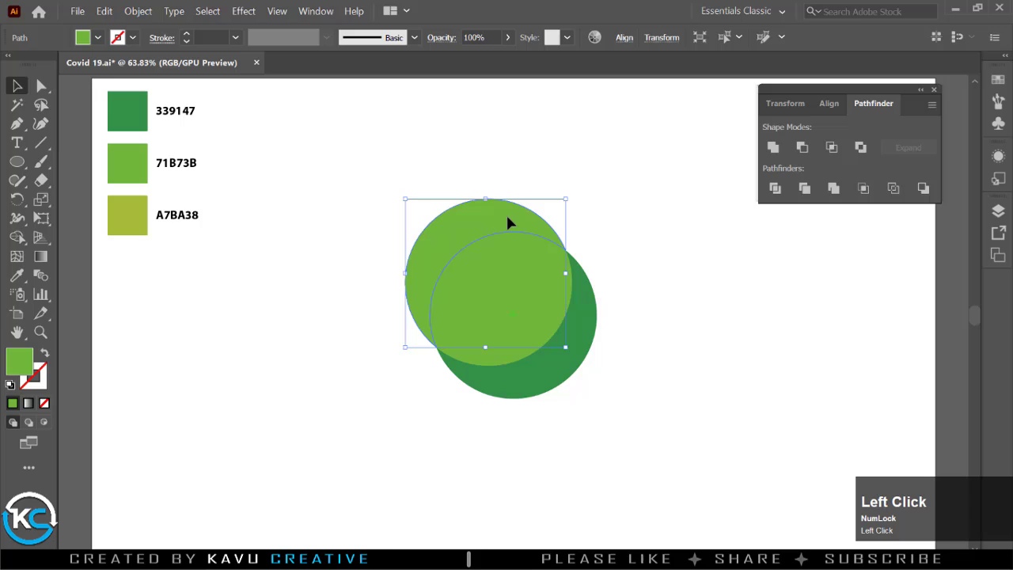
left_click(583, 227)
right_click(522, 307)
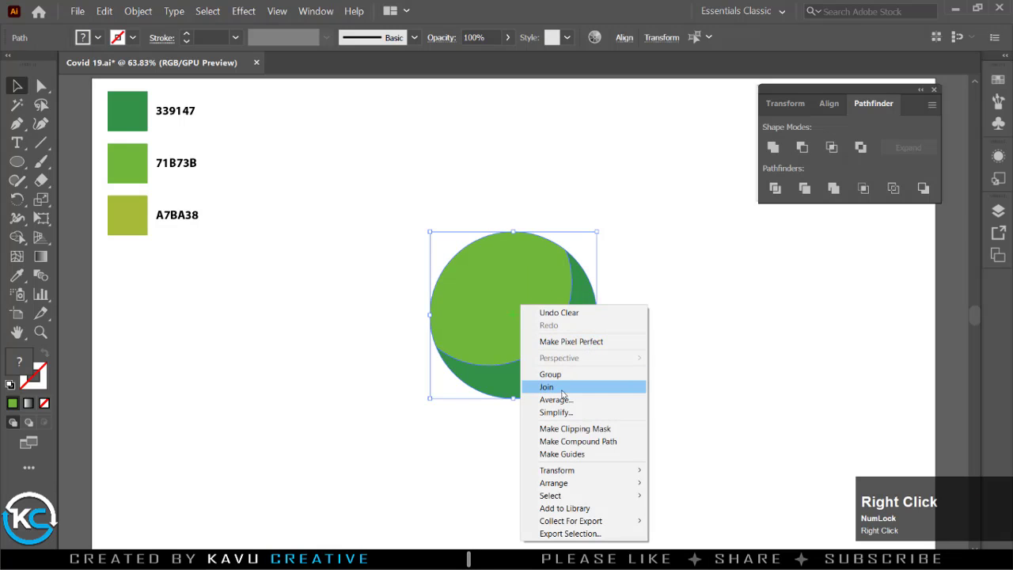
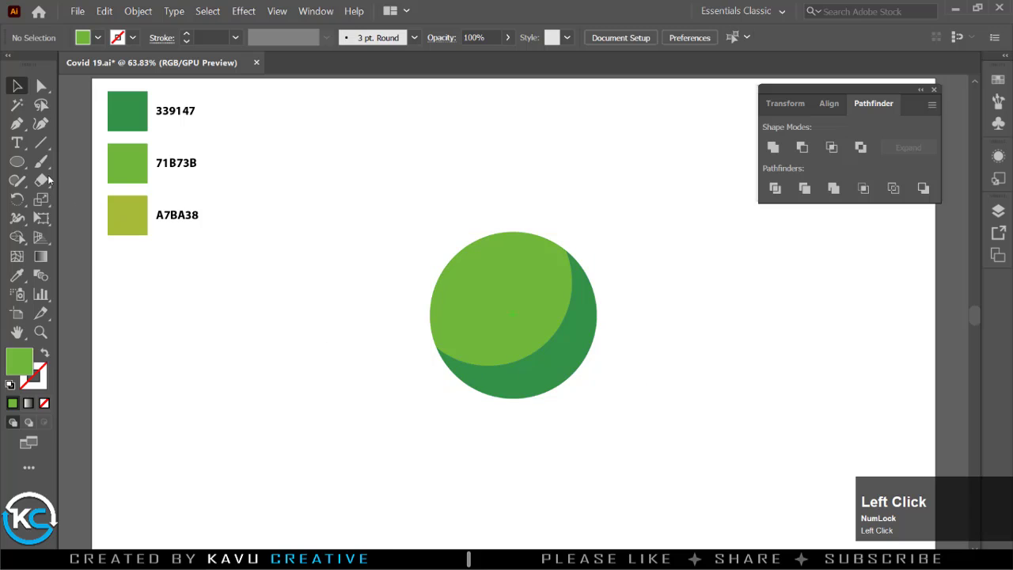
Draw a small green rounded-rectangle pill above the circle with the Rounded Rectangle tool.
right_click(22, 167)
left_click_drag(57, 166, 133, 117)
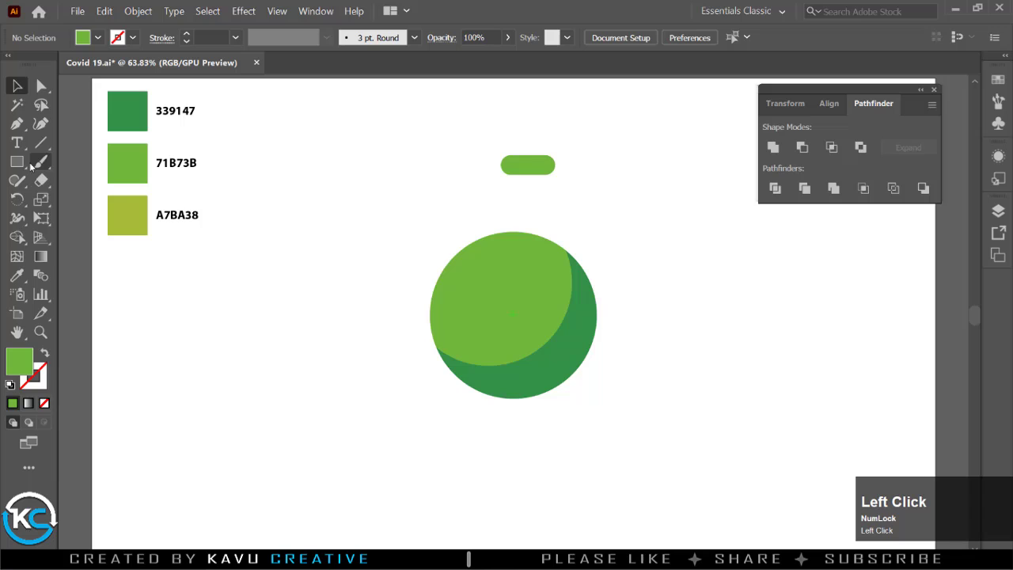
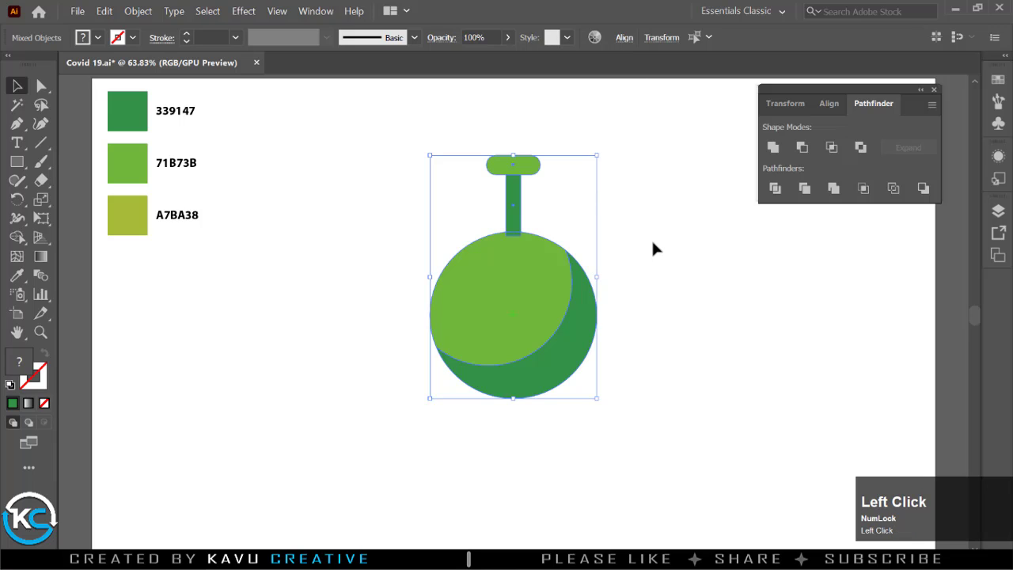
Give the stem the dark green and centre pill and stem horizontally over the circle.
right_click(509, 201)
left_click_drag(511, 174, 519, 180)
Rotate-copy the spike 45° about the circle's centre and repeat with Ctrl+D for eight spikes.
right_click(519, 179)
left_click(541, 257)
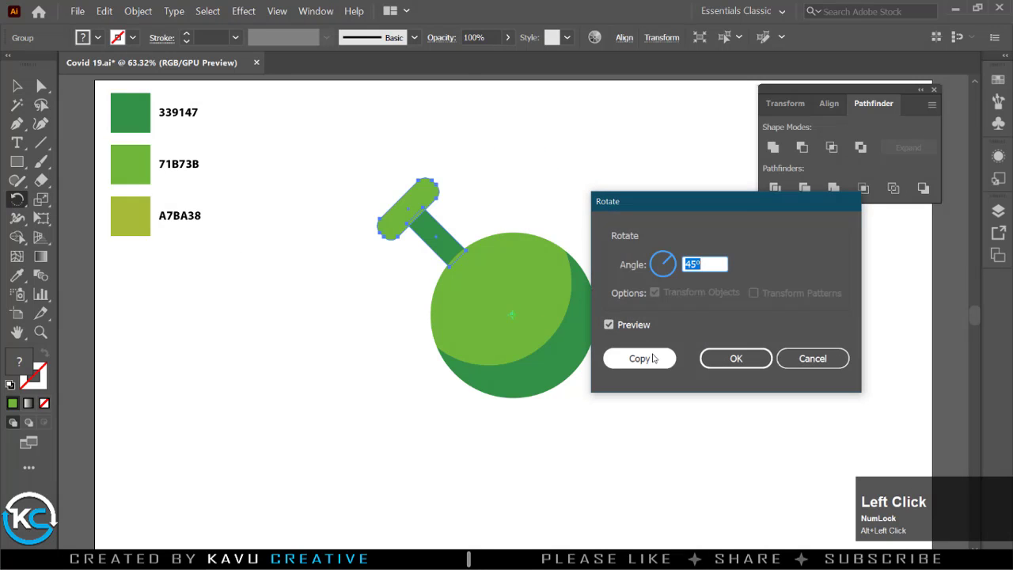
key("ctrl+d")
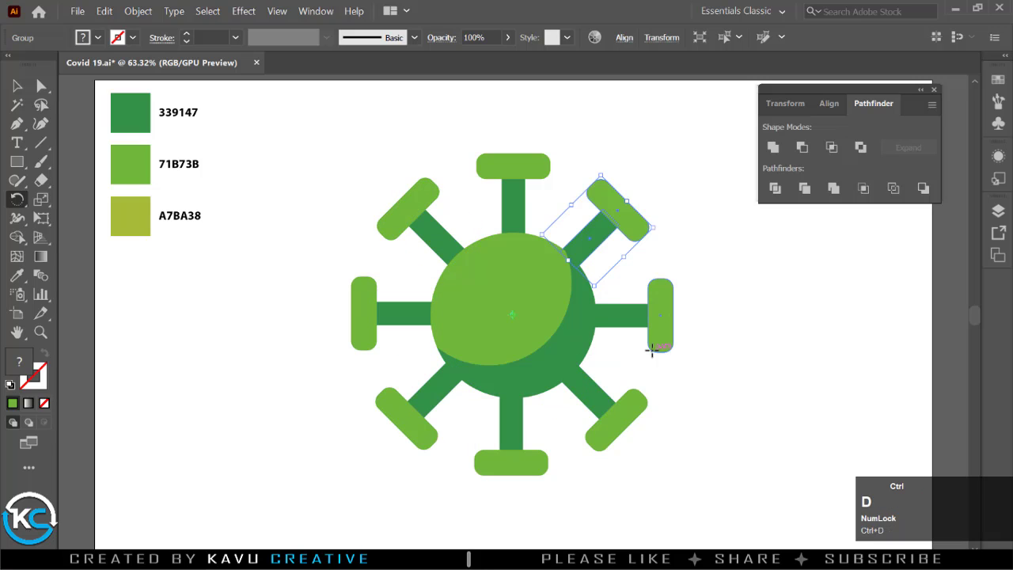